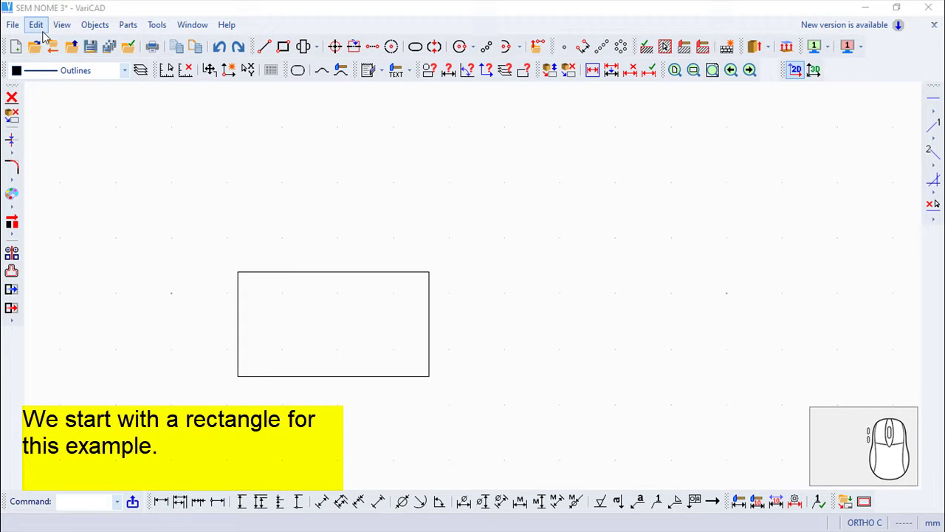
# Start the Rotate or Copy 2D Objects command from the Edit menu
pyautogui.click(41, 29)
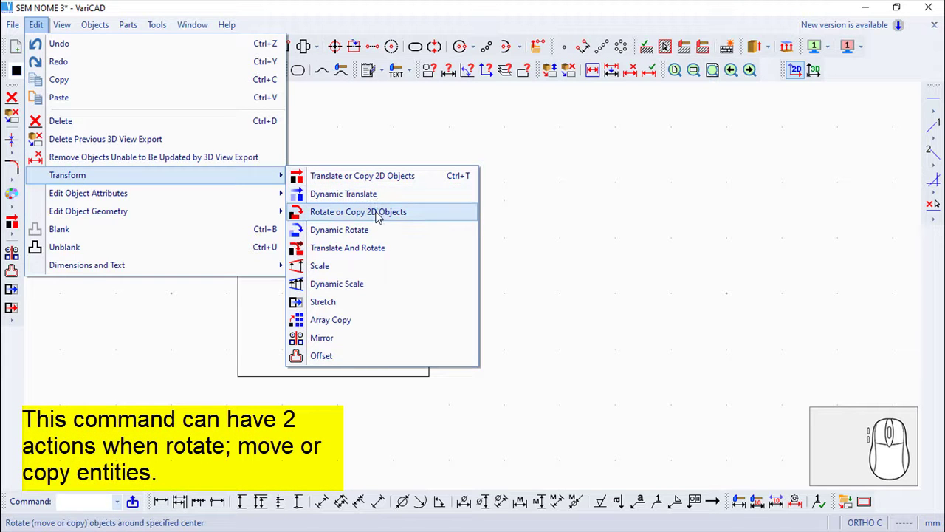
pyautogui.click(383, 217)
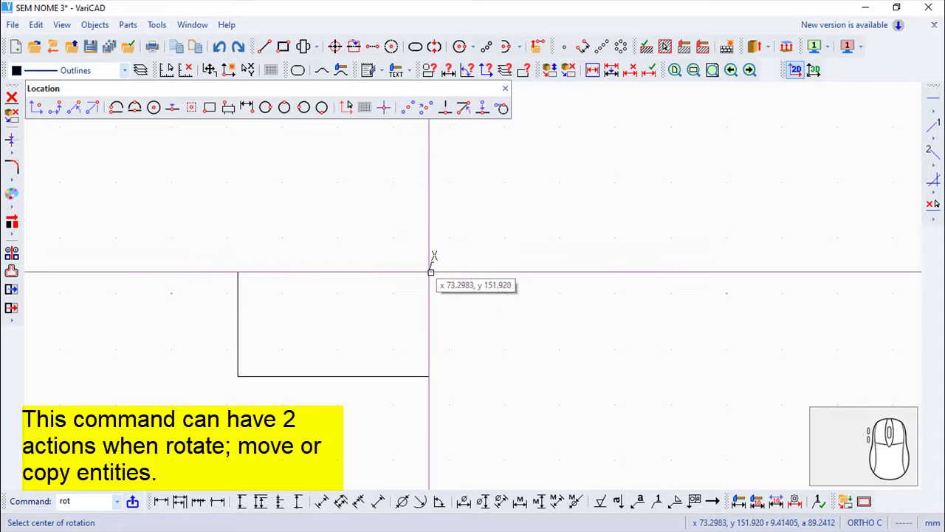
# Rotate about the rectangle's top-right corner with angle -45°, Copy action and 2 copies
pyautogui.click(431, 254)
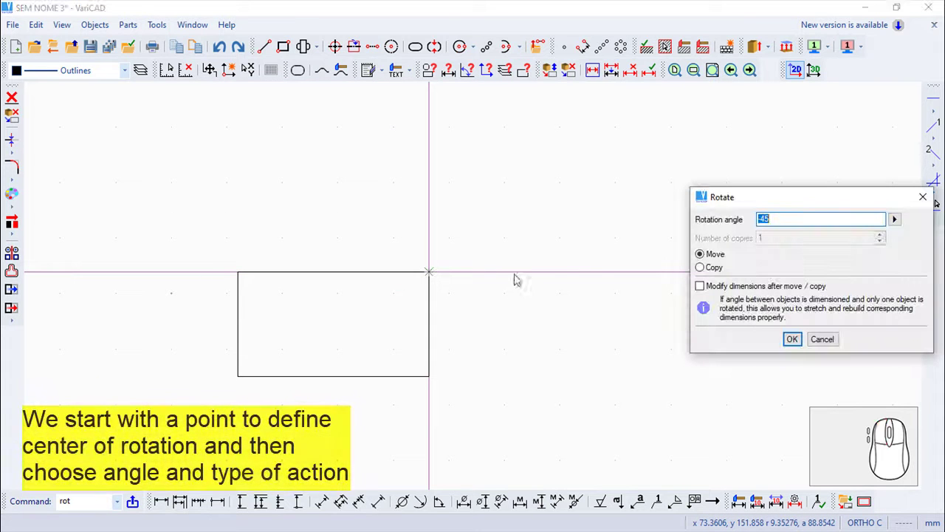
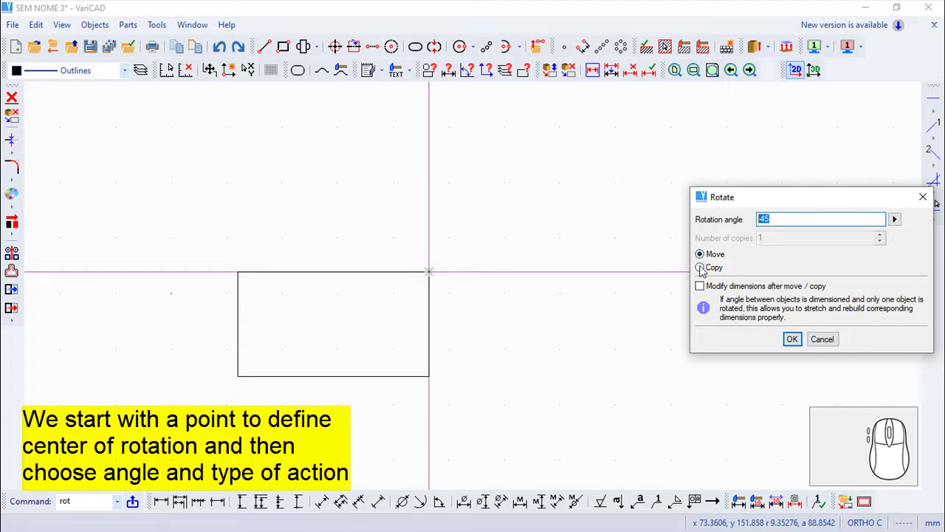
pyautogui.click(704, 272)
pyautogui.click(707, 257)
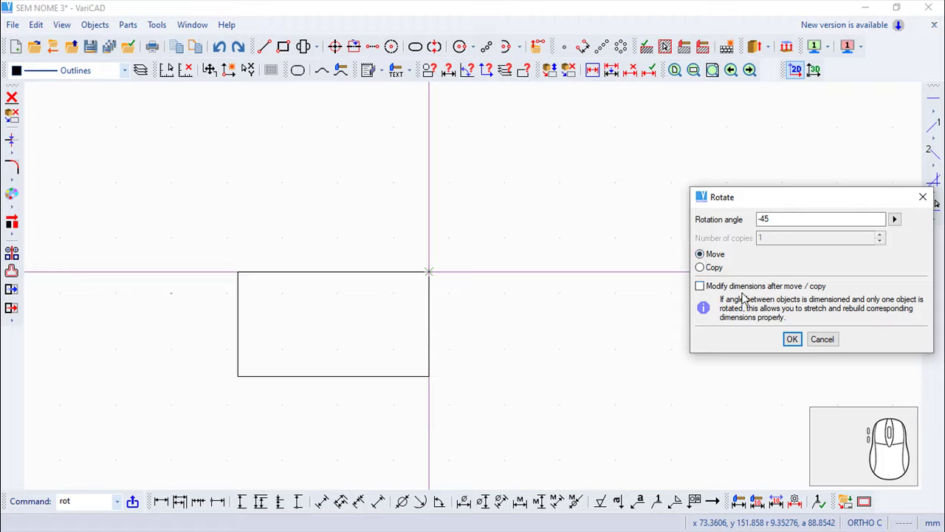
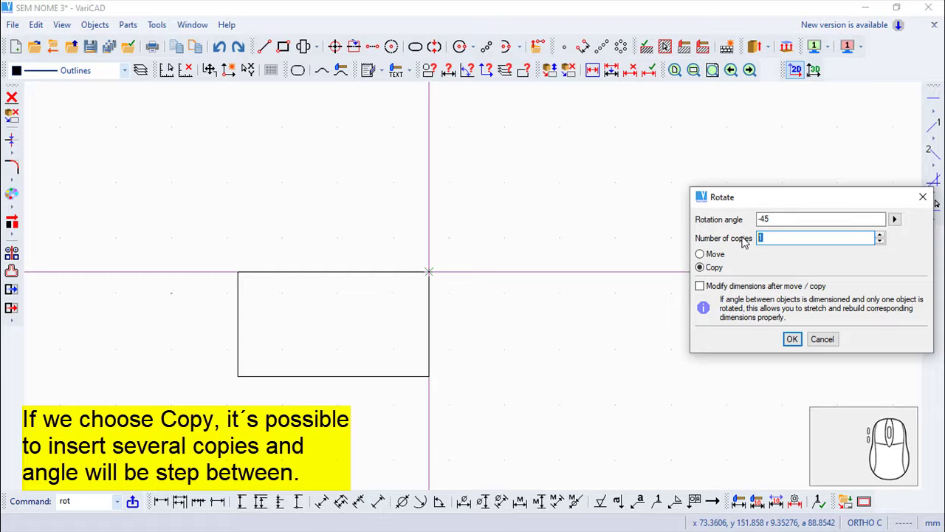
pyautogui.press('2')
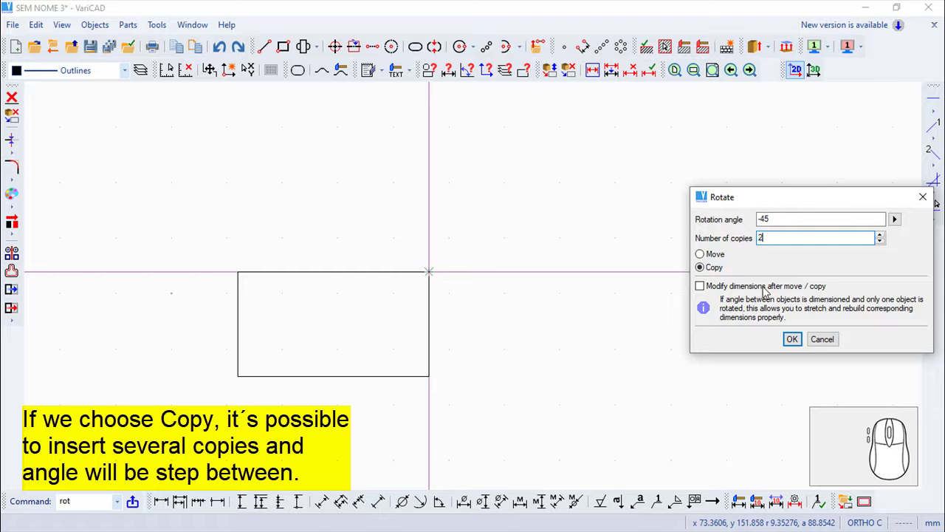
# Confirm the settings and select the rectangle's edges, producing copies at -45° and -90°
pyautogui.click(798, 340)
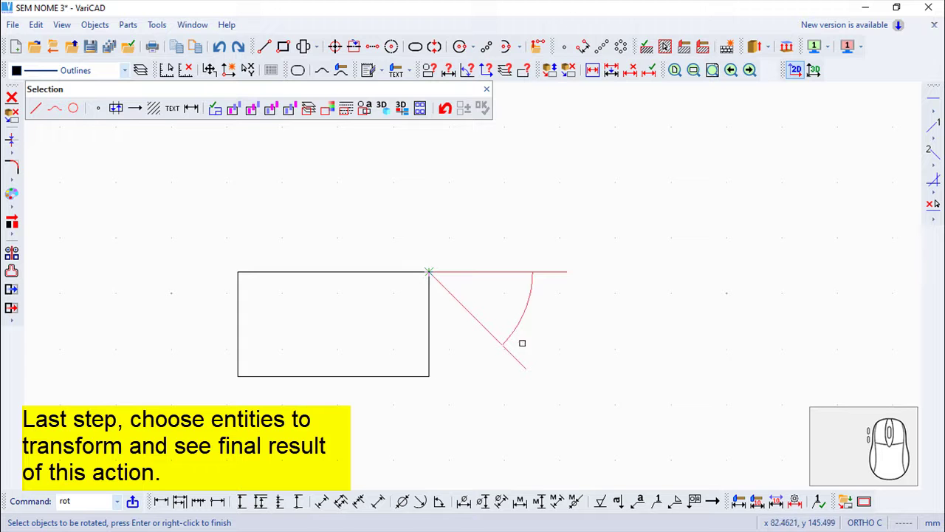
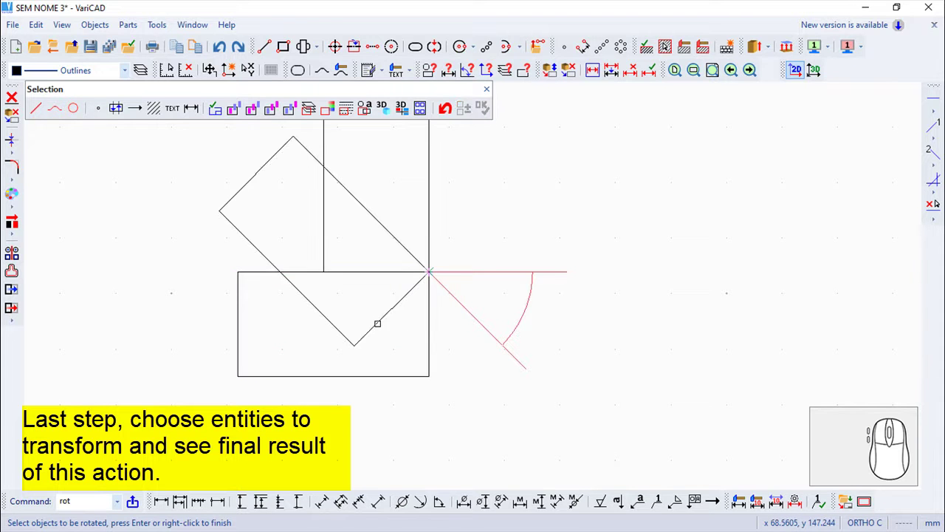
pyautogui.click(488, 92)
pyautogui.moveTo(511, 181); pyautogui.dragTo(518, 222)
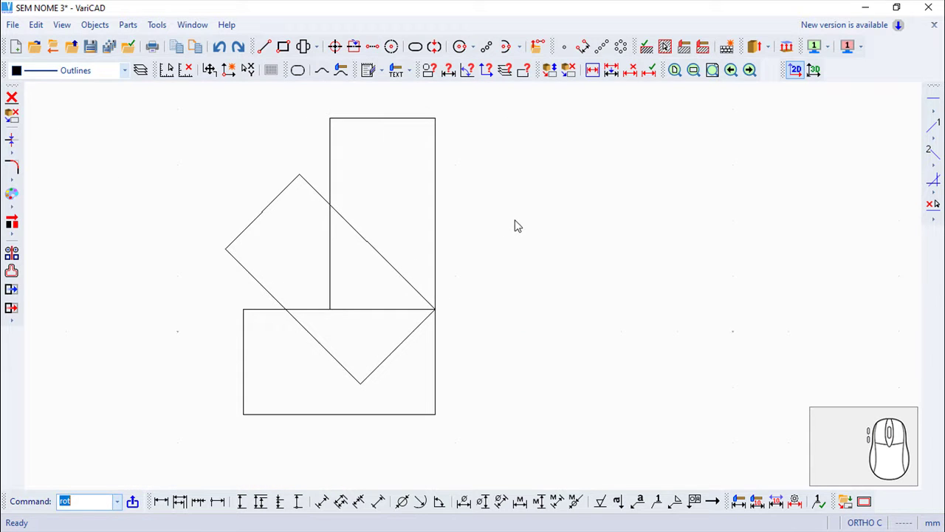